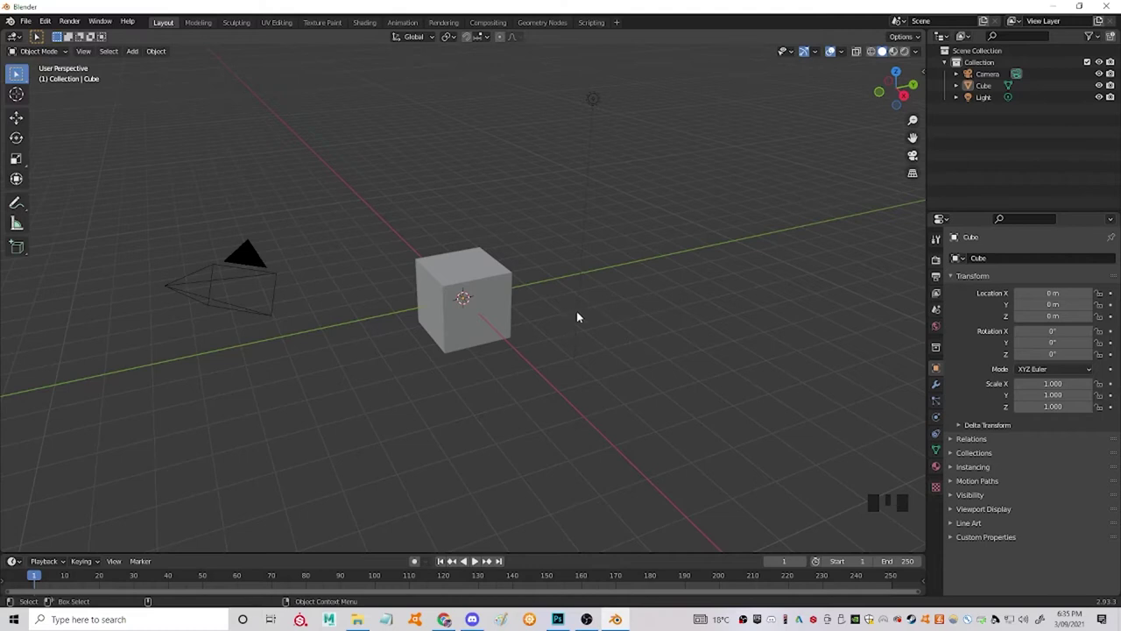
Orbit the view around the cube to inspect it before flattening it into a slab
drag(571, 322, 591, 296)
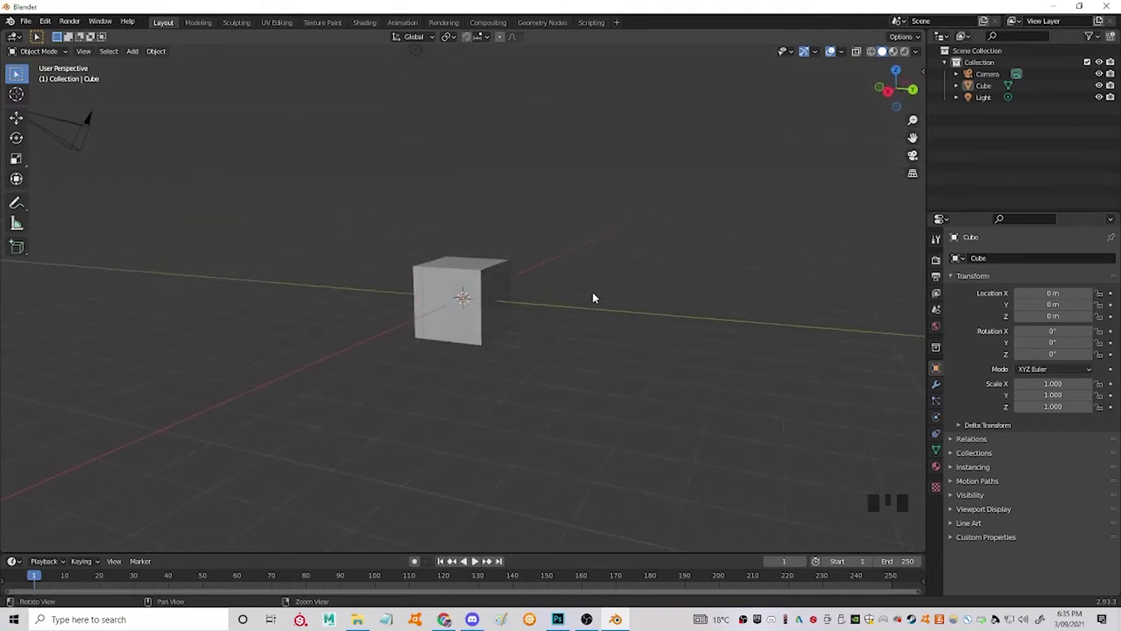
drag(603, 295, 554, 323)
drag(554, 323, 580, 310)
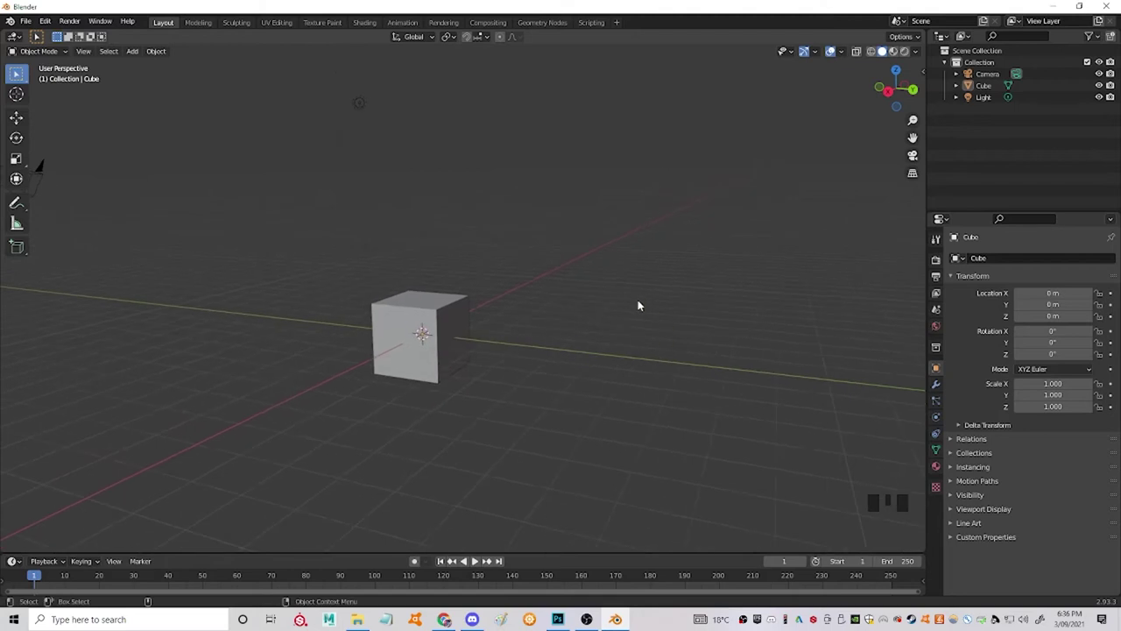
drag(648, 295, 249, 115)
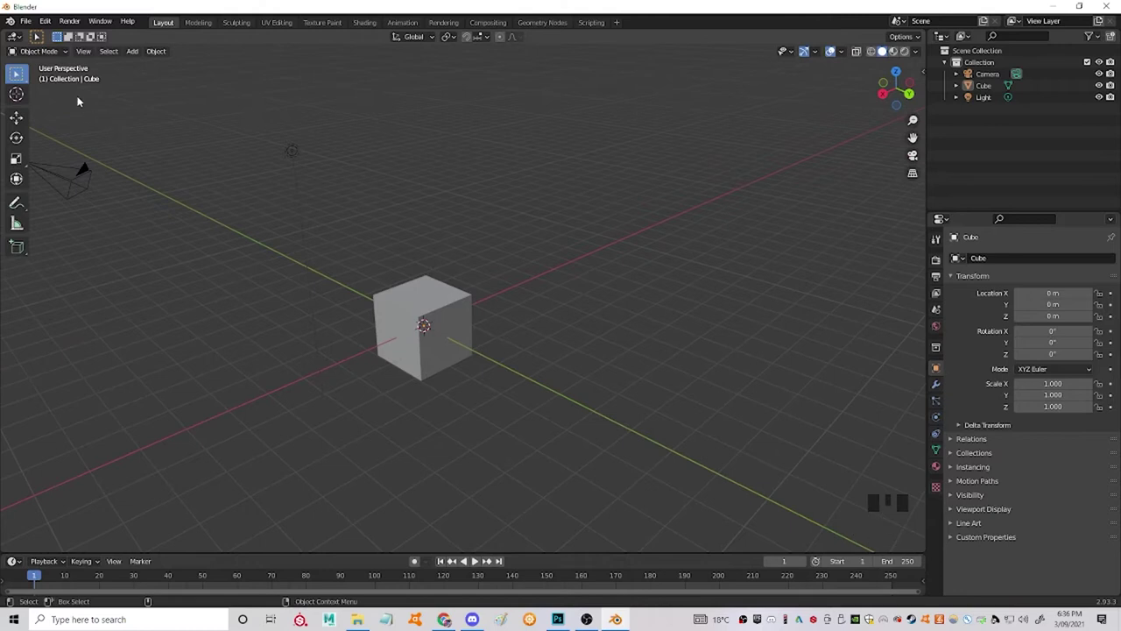
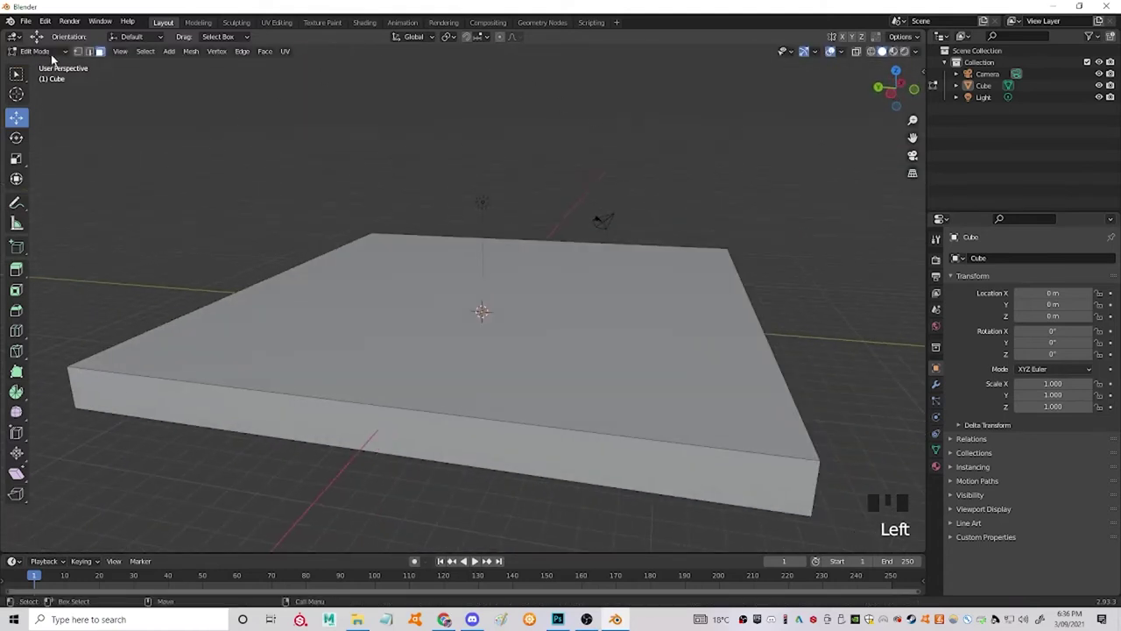
Add a UV sphere at the slab's center and scale it up into a large dome
drag(53, 56, 275, 80)
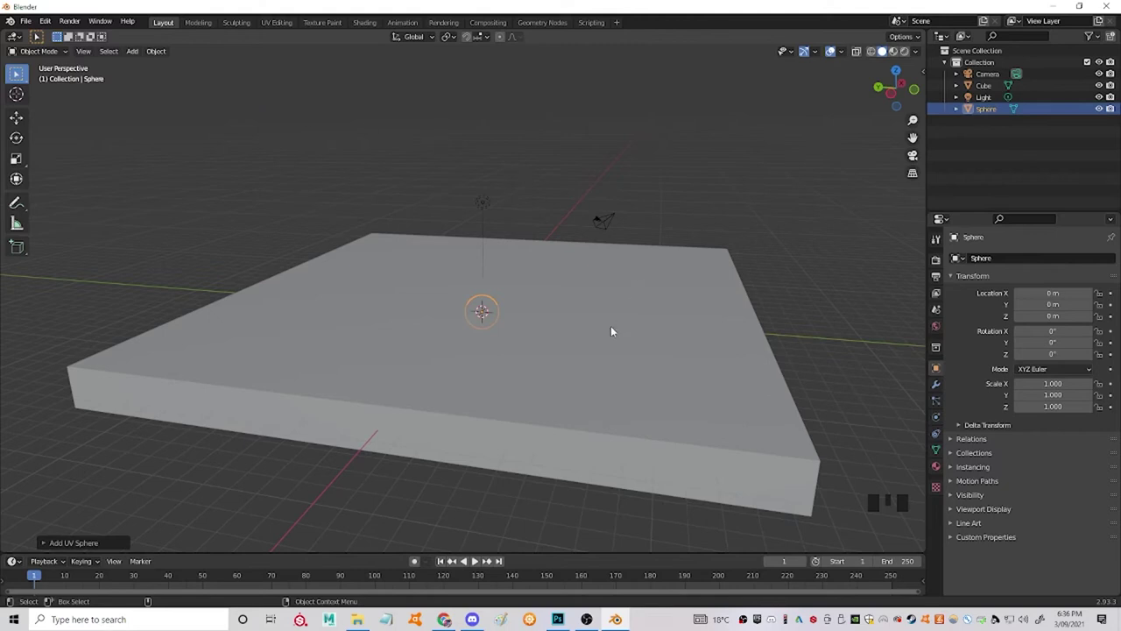
key(w)
click(485, 272)
drag(610, 320, 298, 187)
click(557, 217)
drag(531, 279, 662, 224)
drag(662, 224, 679, 206)
drag(679, 205, 613, 407)
drag(613, 406, 484, 270)
Adjust the dome's size, shrinking it slightly so it sits half-sunk into the slab
drag(163, 50, 536, 293)
drag(542, 300, 720, 206)
drag(720, 205, 727, 208)
drag(728, 225, 643, 428)
drag(642, 428, 621, 428)
key(r)
click(489, 274)
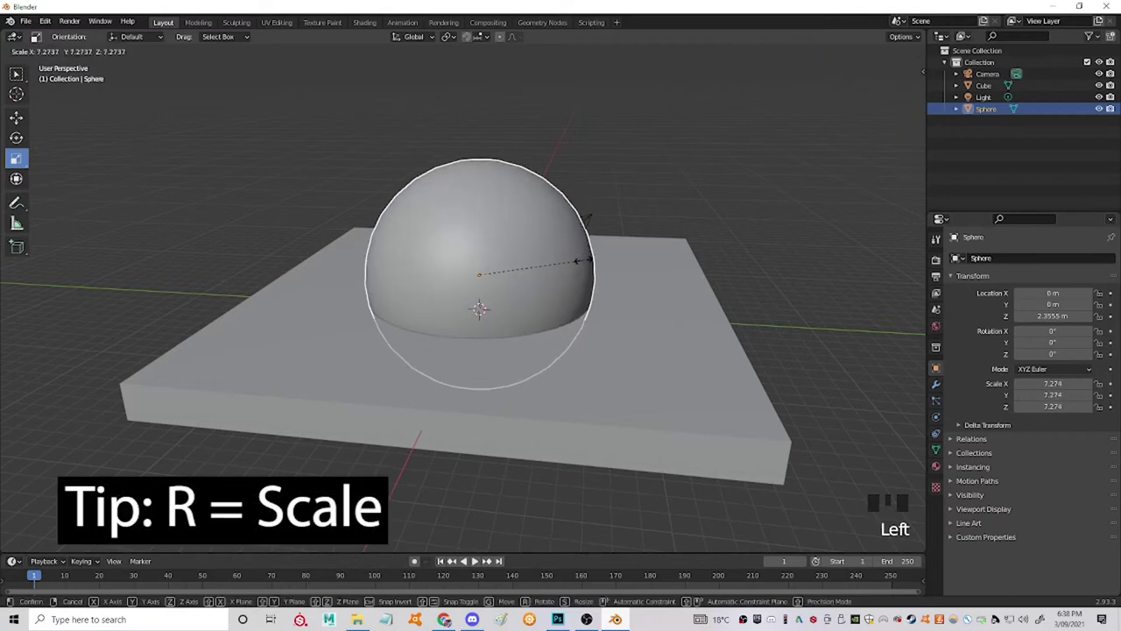
drag(734, 336, 702, 333)
click(819, 347)
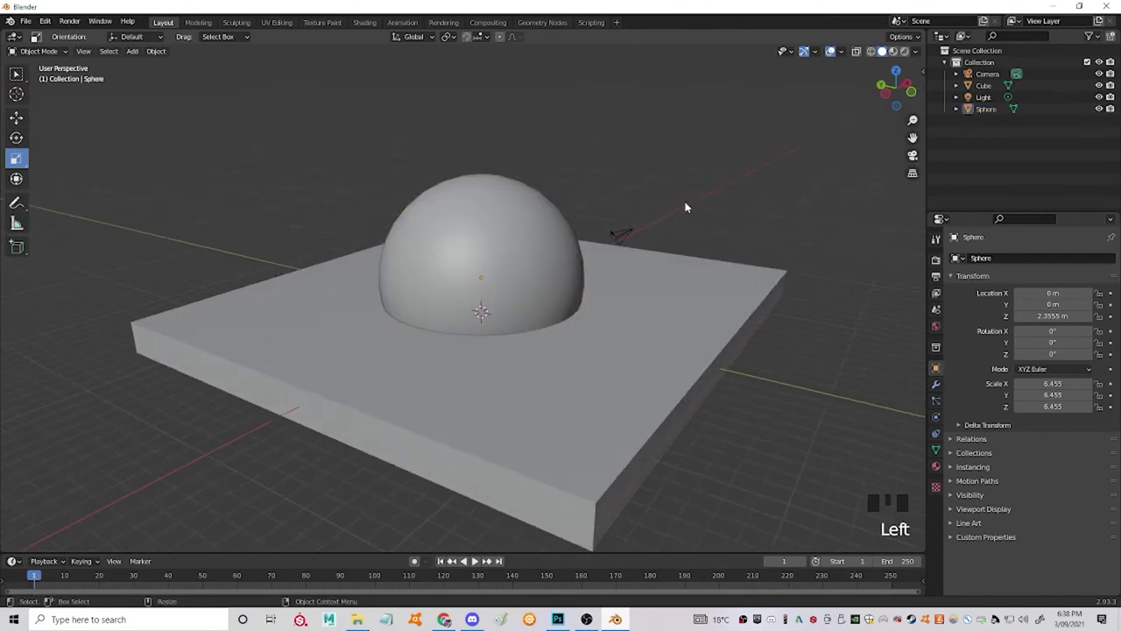
drag(53, 53, 219, 38)
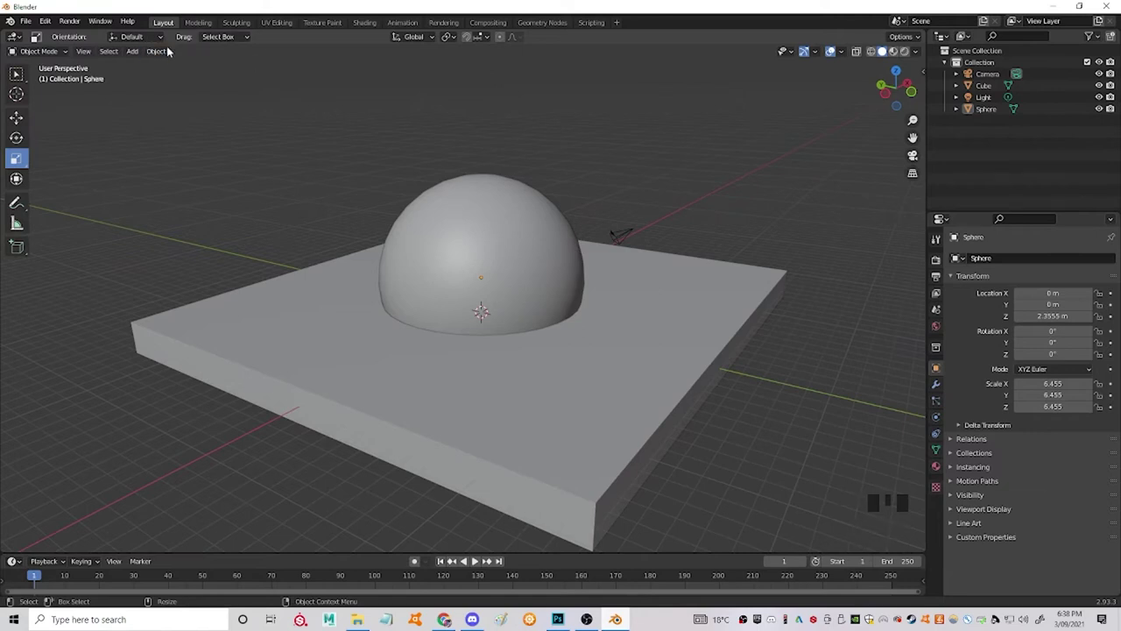
Add a cylinder, scale it up to poke out of the dome's top, and enter Edit Mode on it
drag(137, 55, 224, 65)
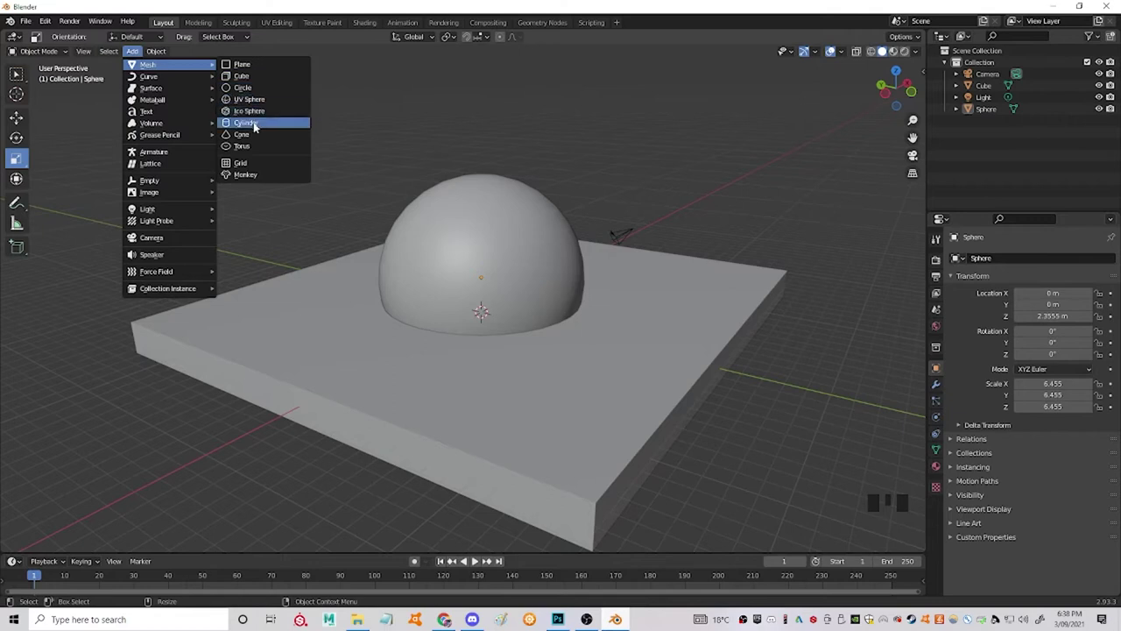
drag(696, 353, 496, 307)
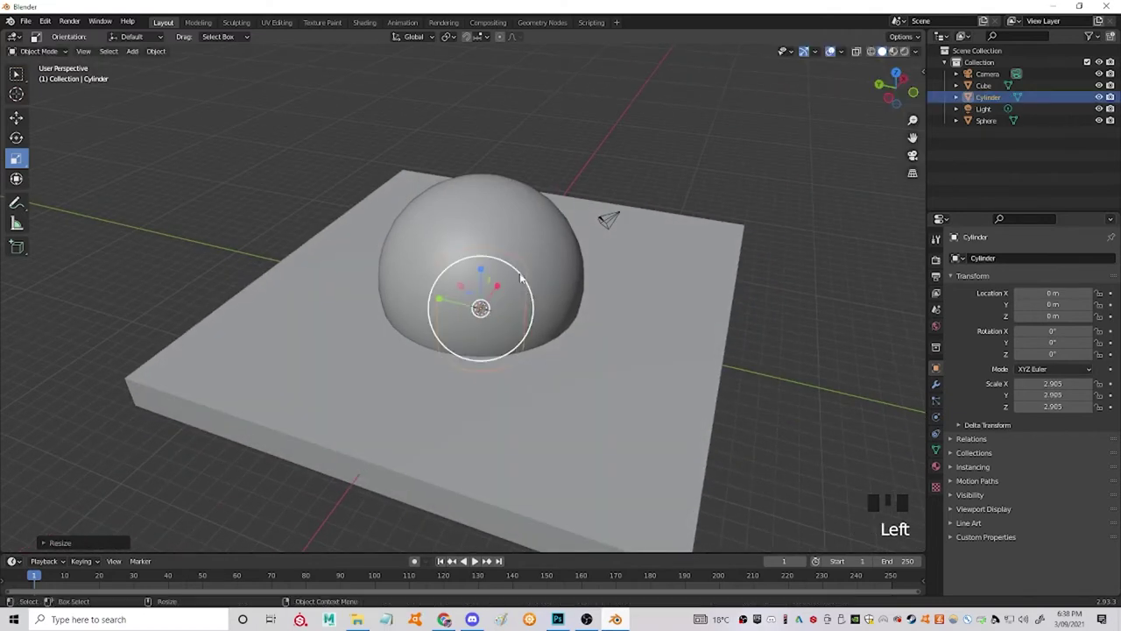
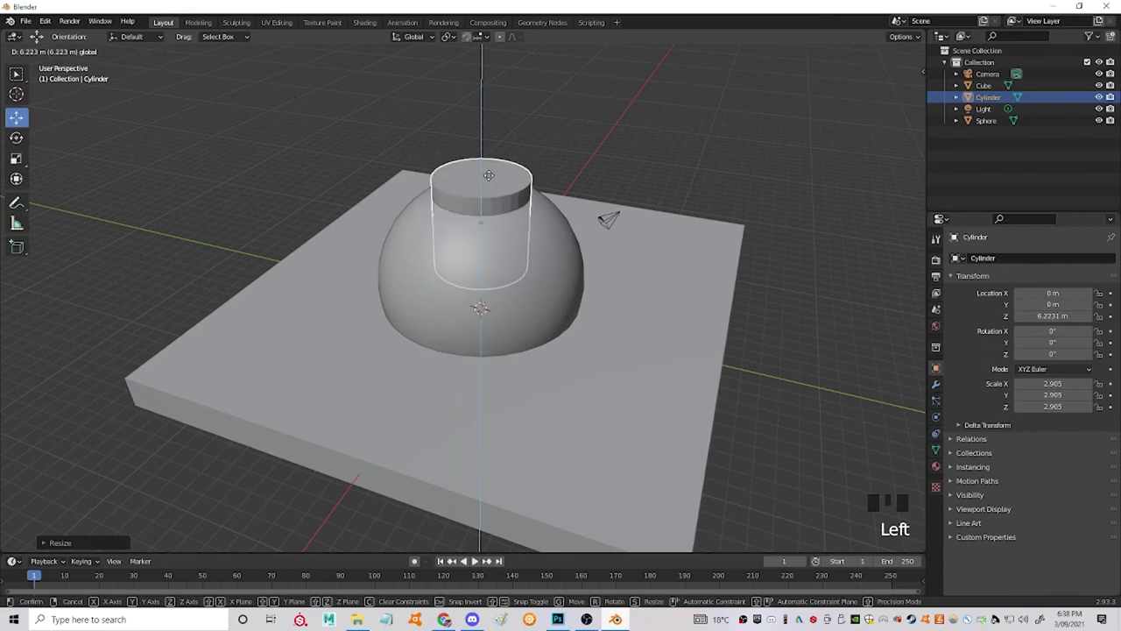
drag(587, 281, 497, 263)
drag(662, 260, 25, 312)
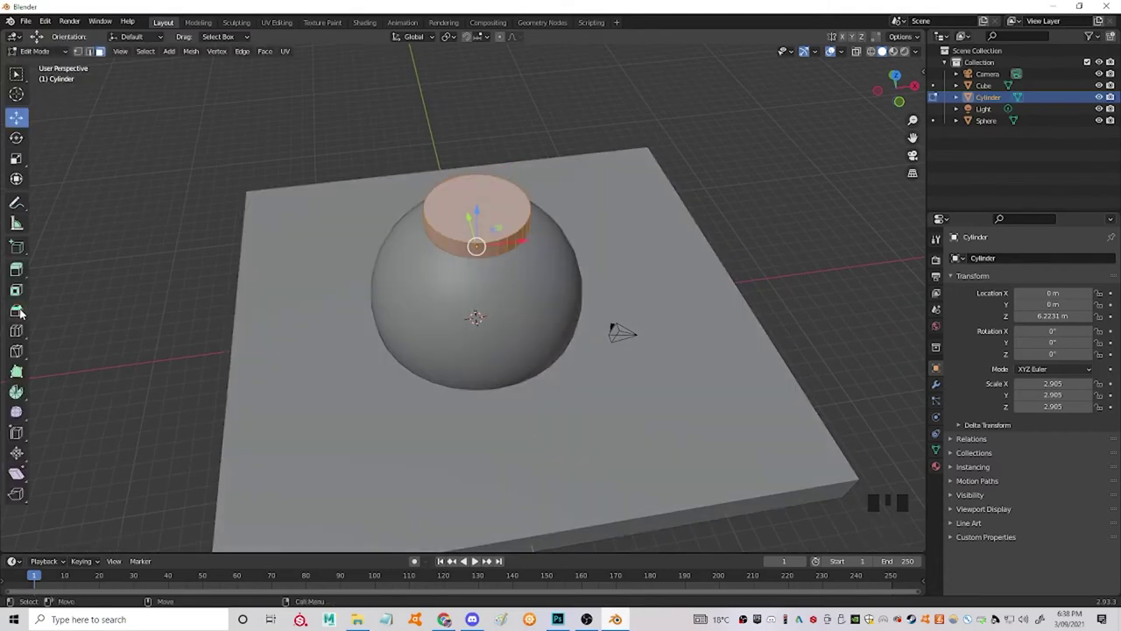
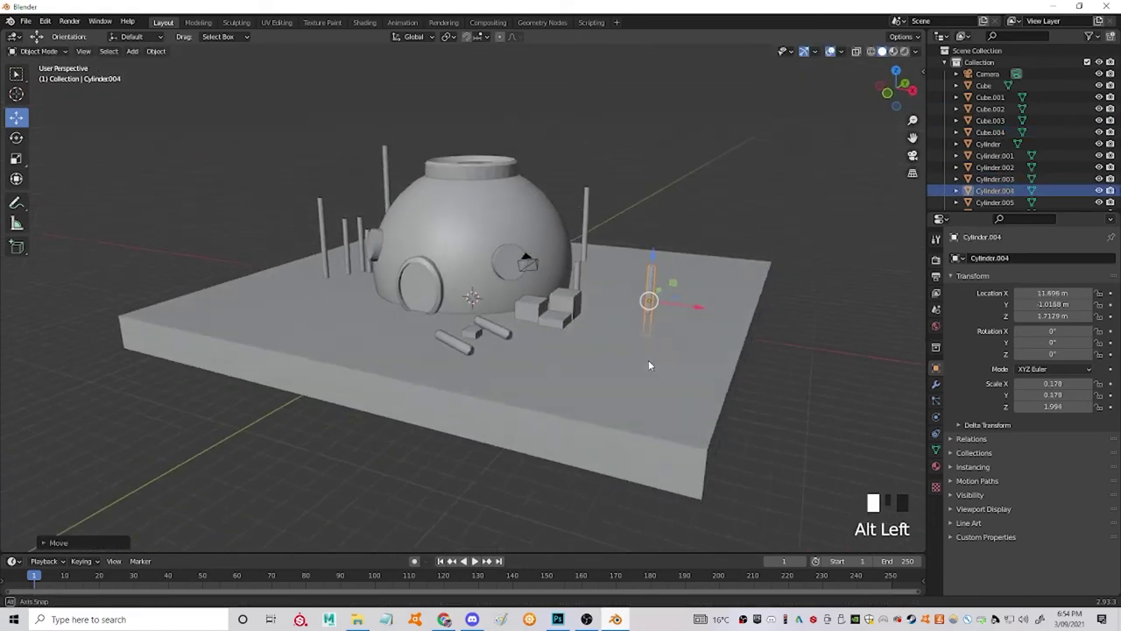
Select another tall post and duplicate it
key(ctrl+v)
click(604, 228)
click(601, 265)
key(ctrl+d)
key(ctrl+d)
Move the copied post into place beside the dome
drag(550, 272, 471, 259)
drag(739, 245, 668, 322)
drag(735, 300, 907, 54)
click(899, 104)
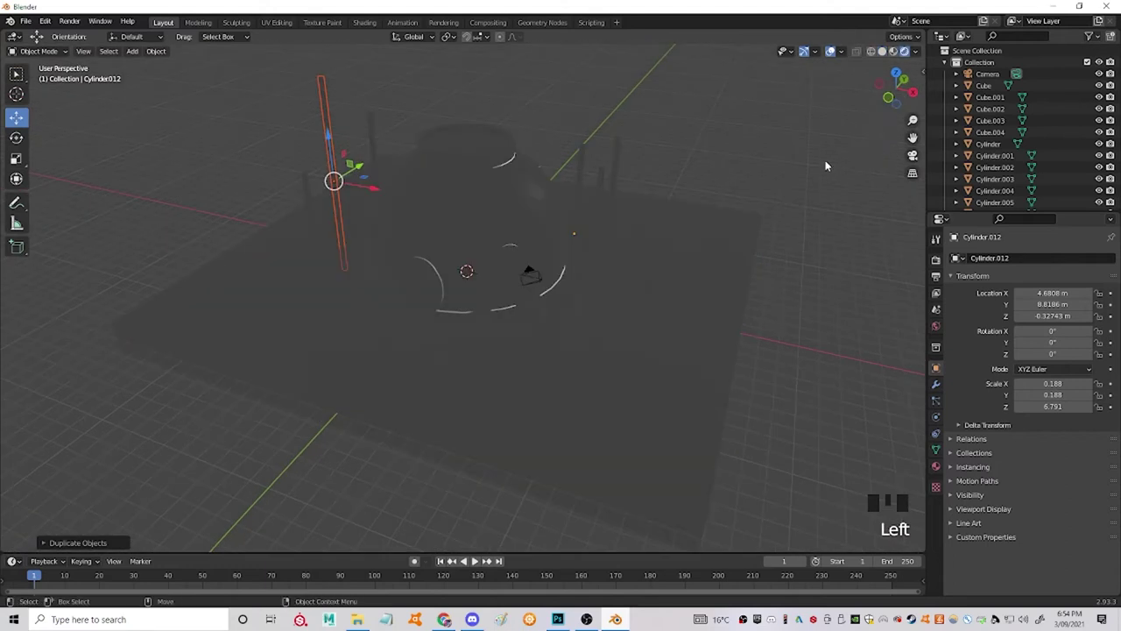
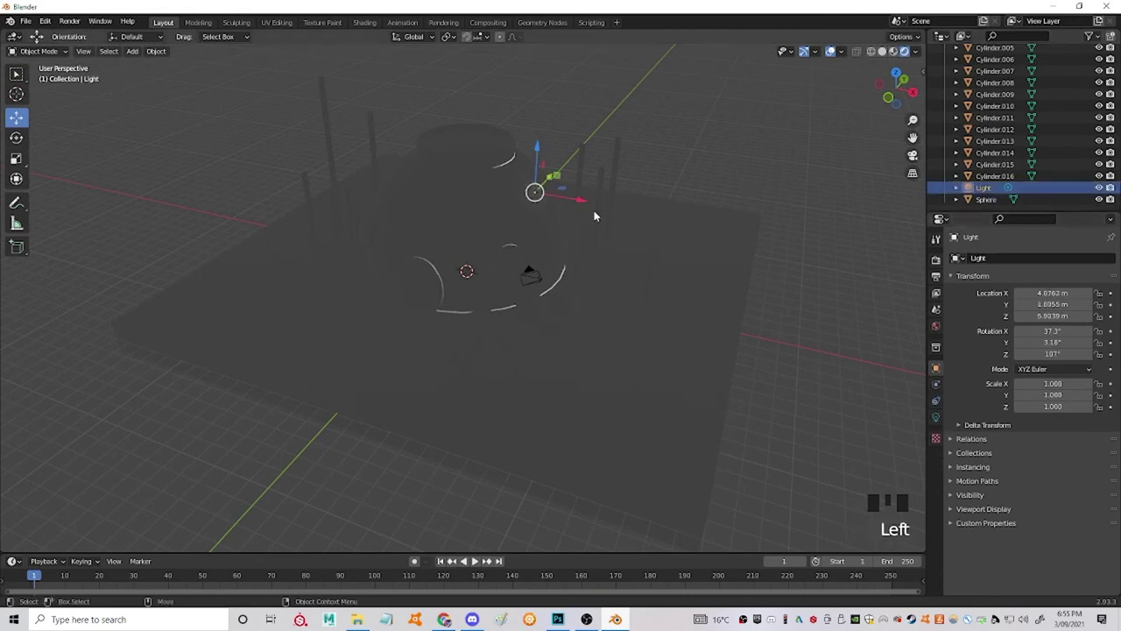
Raise the light high above the dome
drag(674, 199, 598, 188)
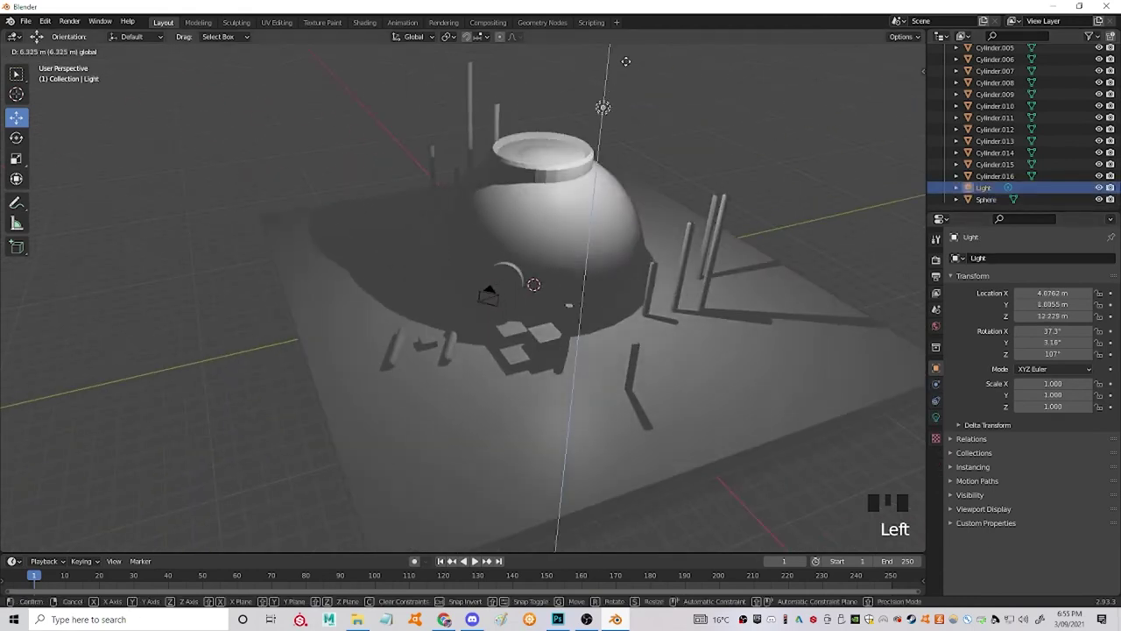
click(647, 66)
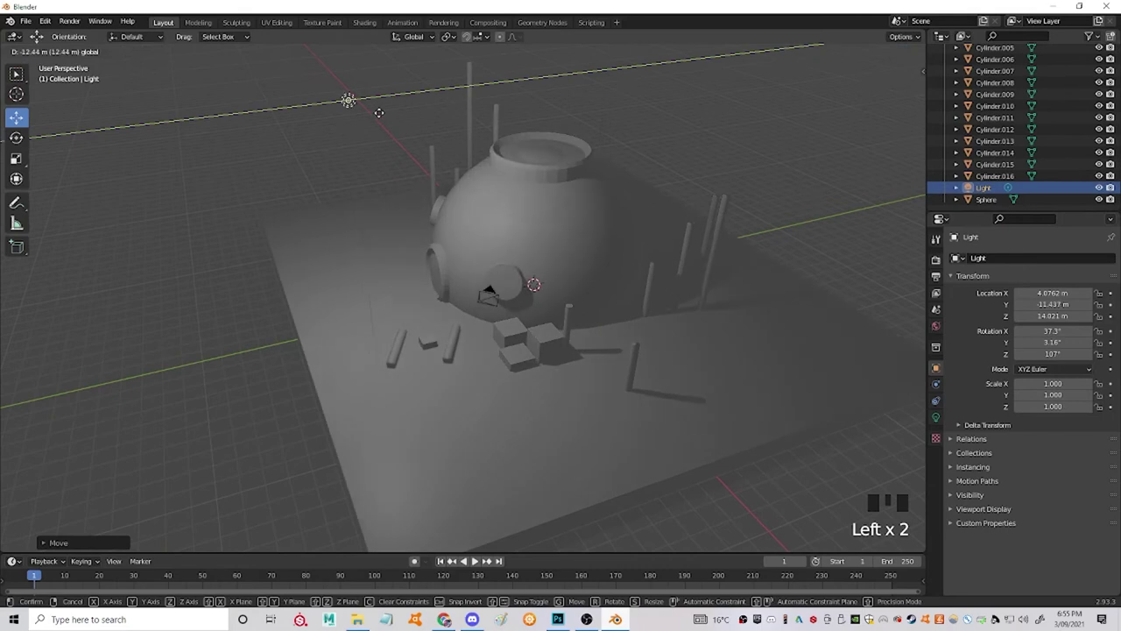
click(348, 70)
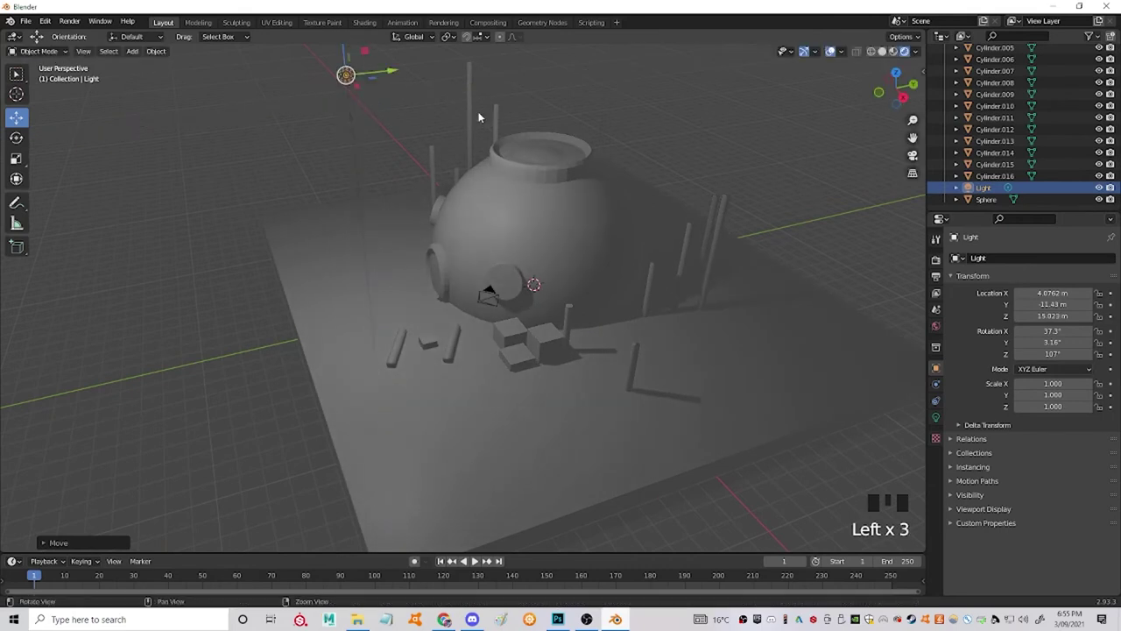
Duplicate the light and move the copy to light the scene from a second spot
drag(517, 140, 557, 132)
drag(693, 199, 689, 192)
key(ctrl+d)
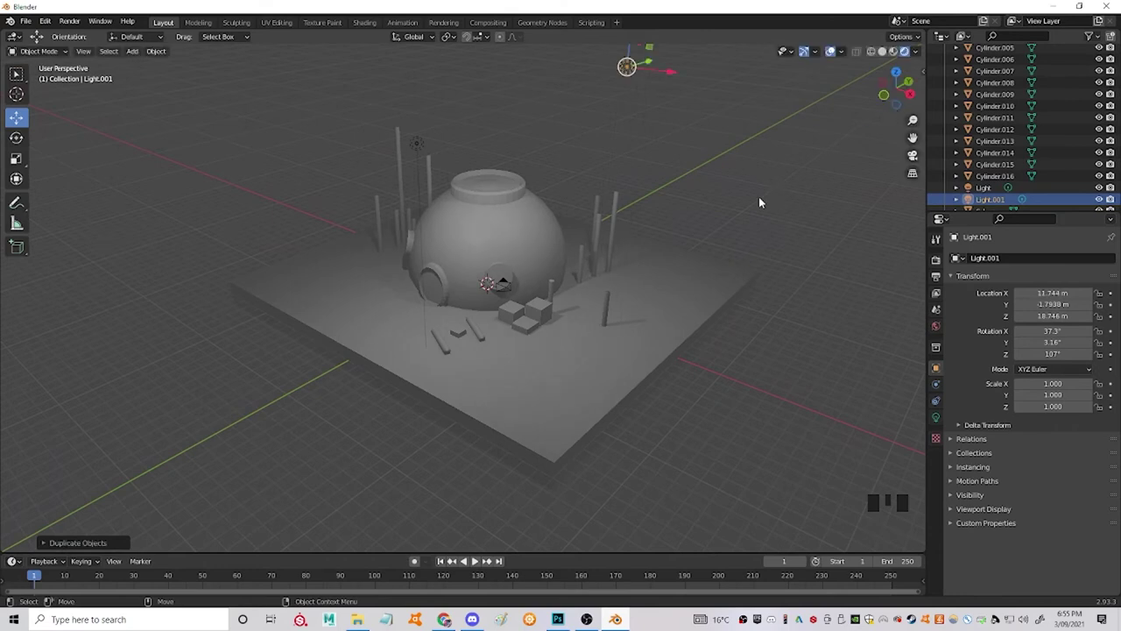
drag(773, 195, 770, 194)
Set the first point light's power to 3000 W and the second to 700 W
click(428, 162)
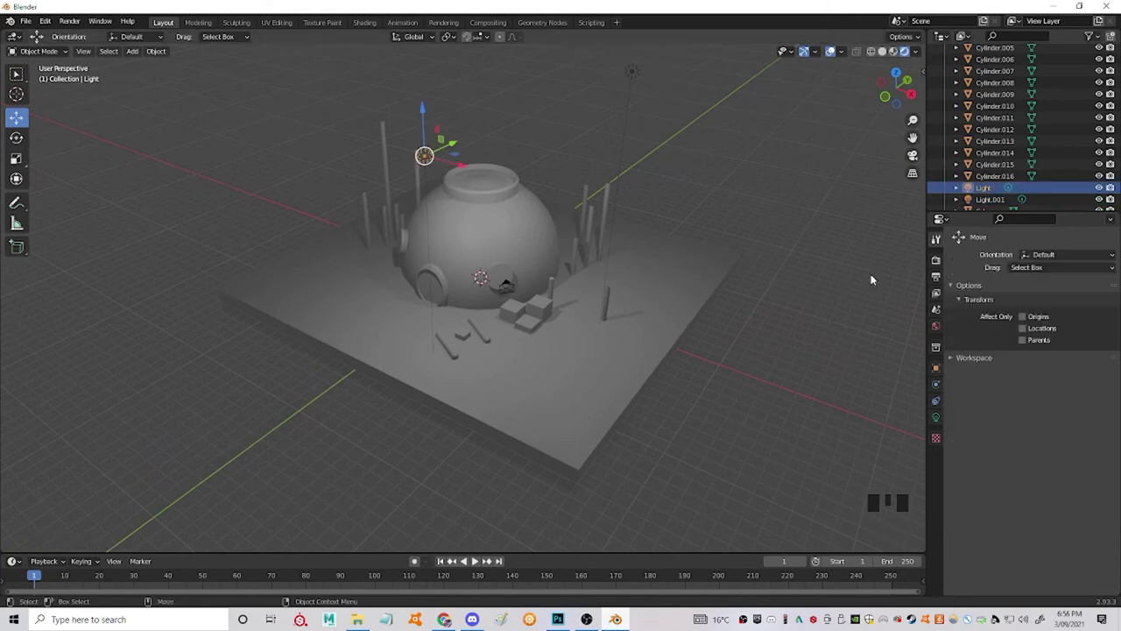
click(938, 420)
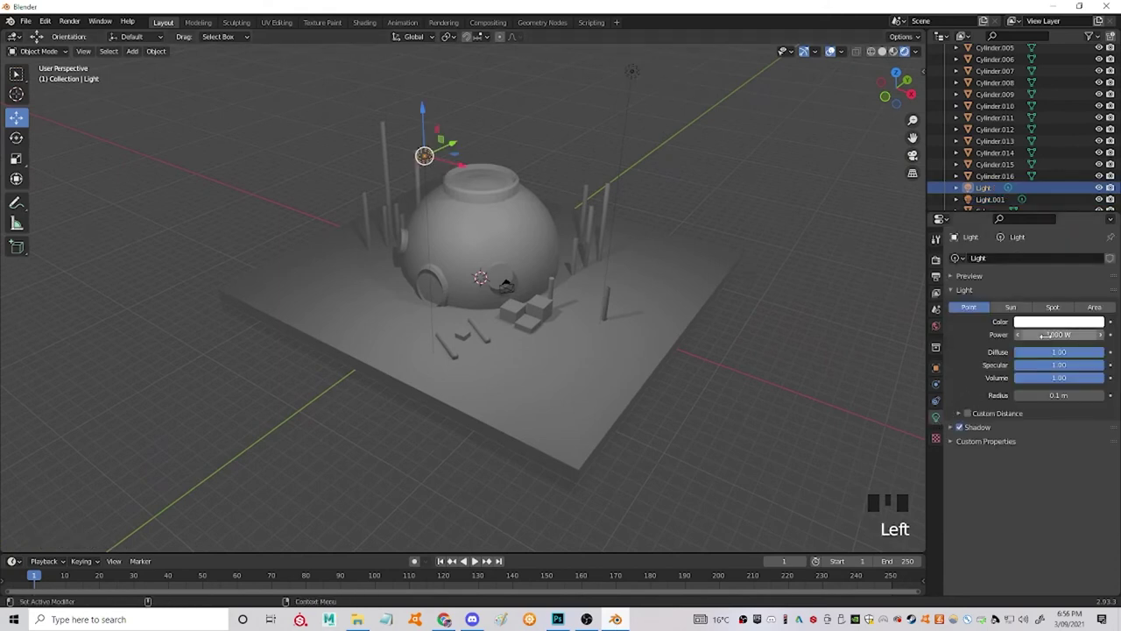
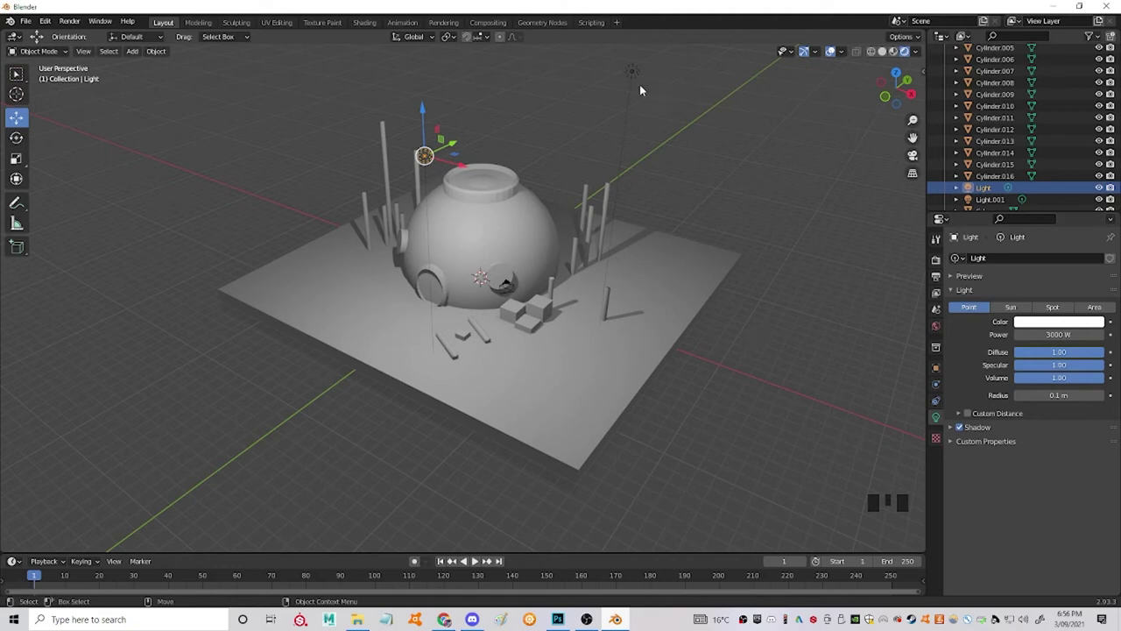
click(634, 72)
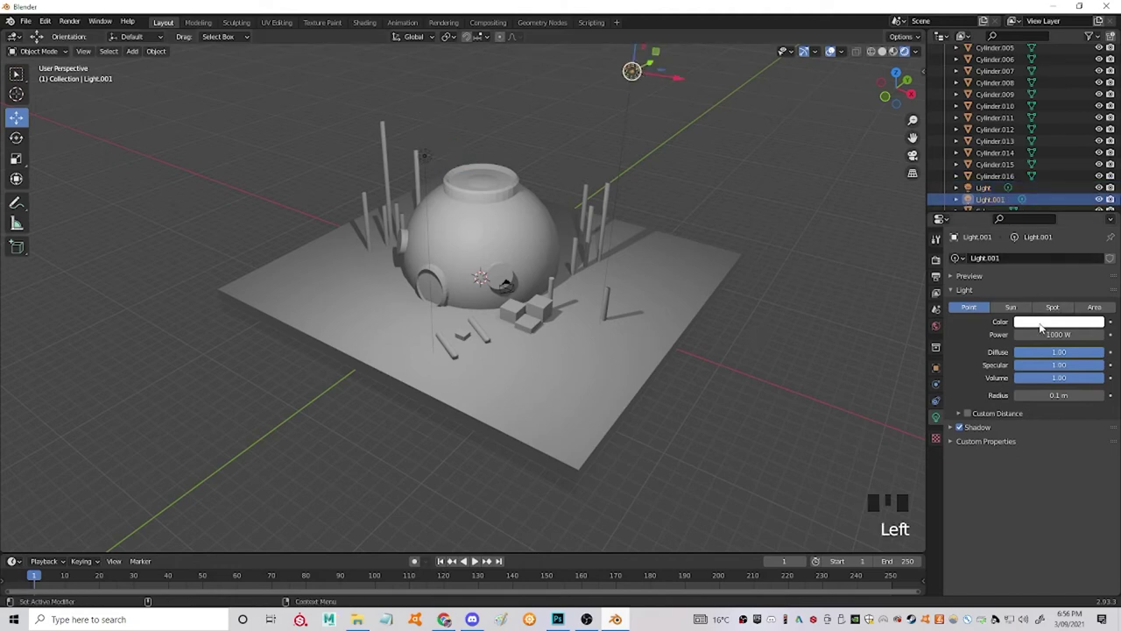
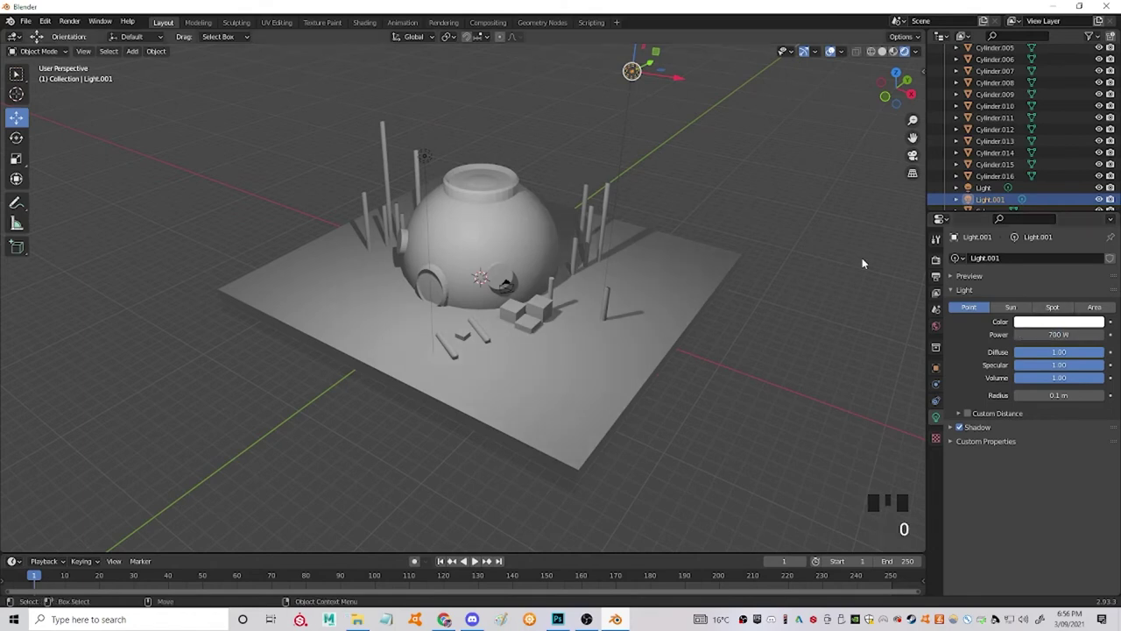
click(806, 262)
click(500, 196)
drag(160, 54, 763, 212)
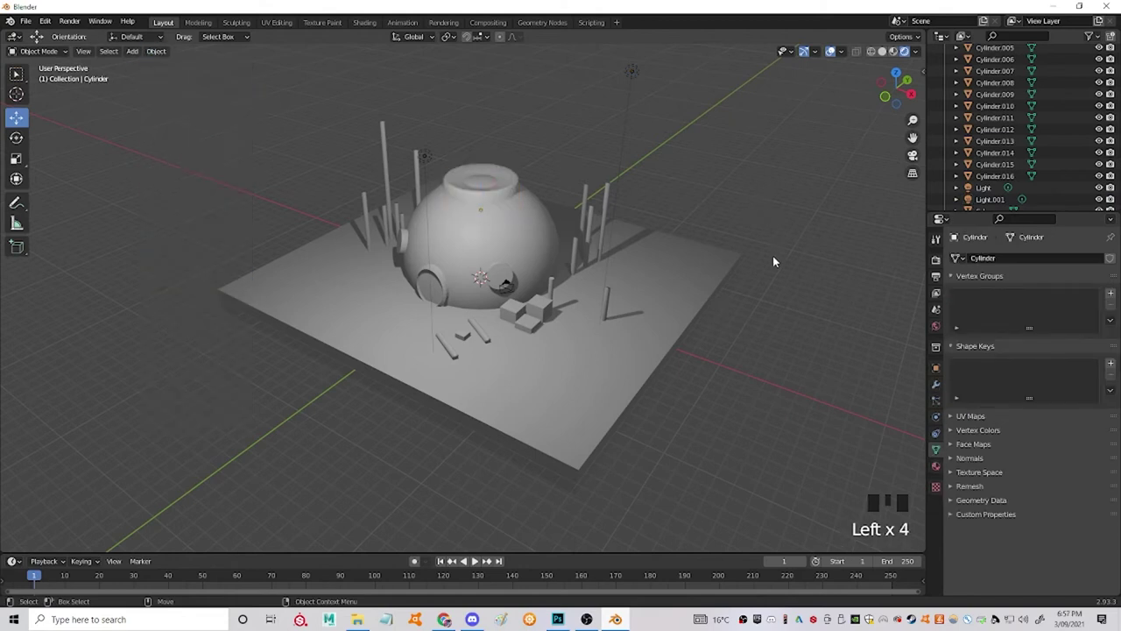
drag(785, 256, 432, 278)
click(440, 281)
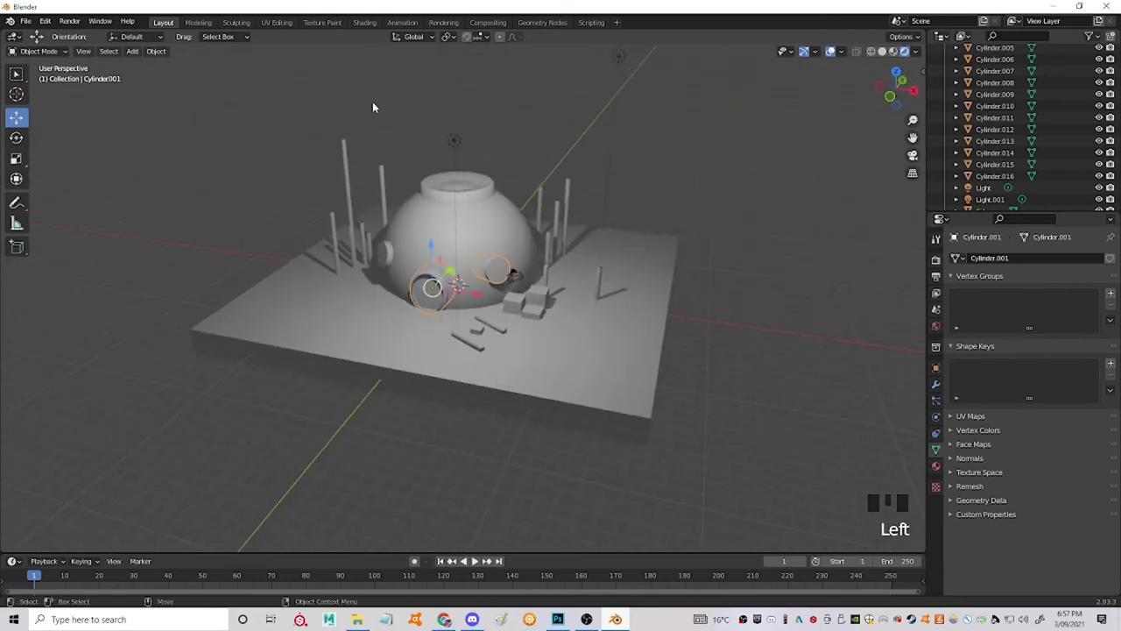
drag(163, 55, 402, 231)
click(390, 256)
drag(160, 53, 651, 182)
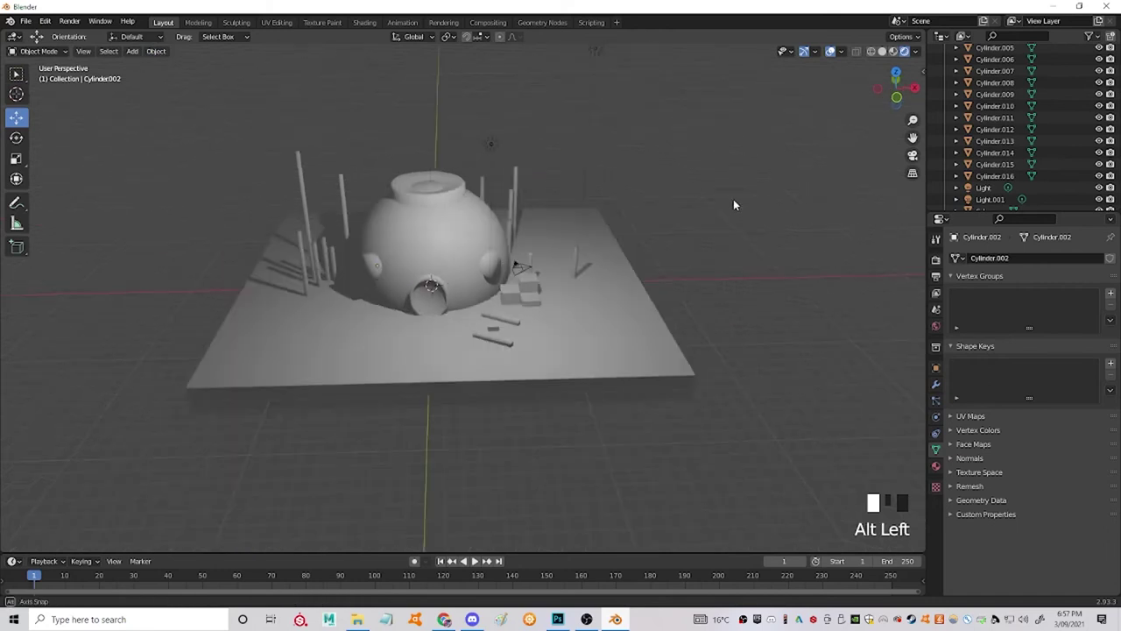